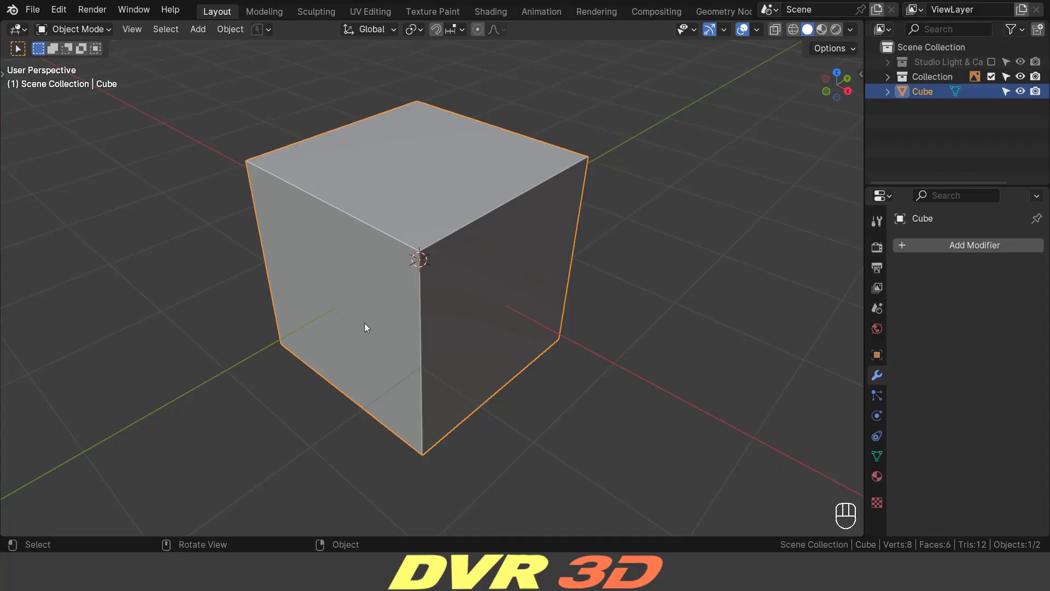
Scale the default cube down to about 0.636 and raise it along Z so it rests on the grid
middle_click(406, 321)
key(Tab)
key(s)
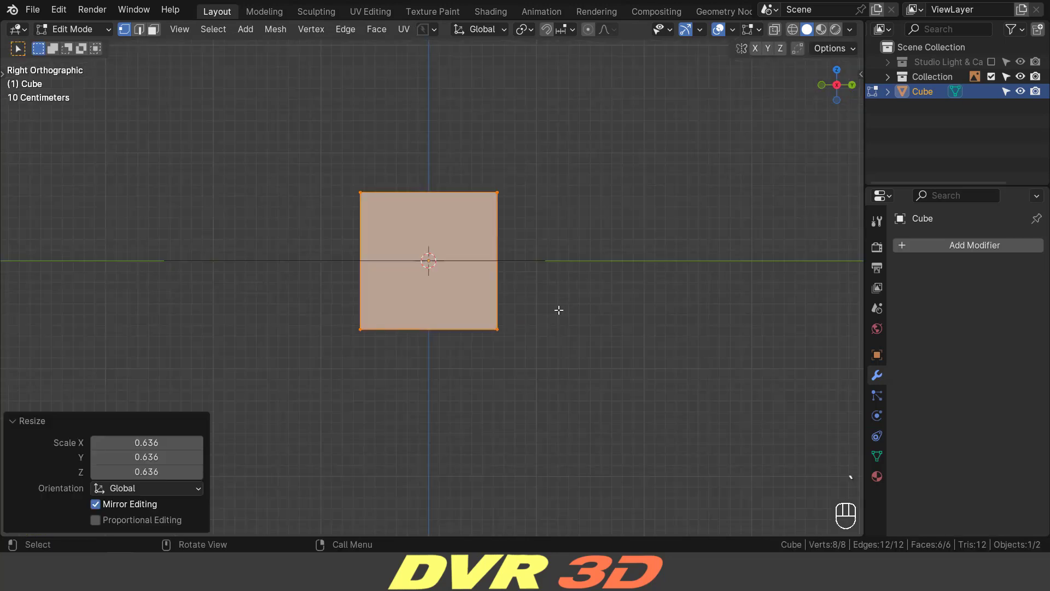
key(g)
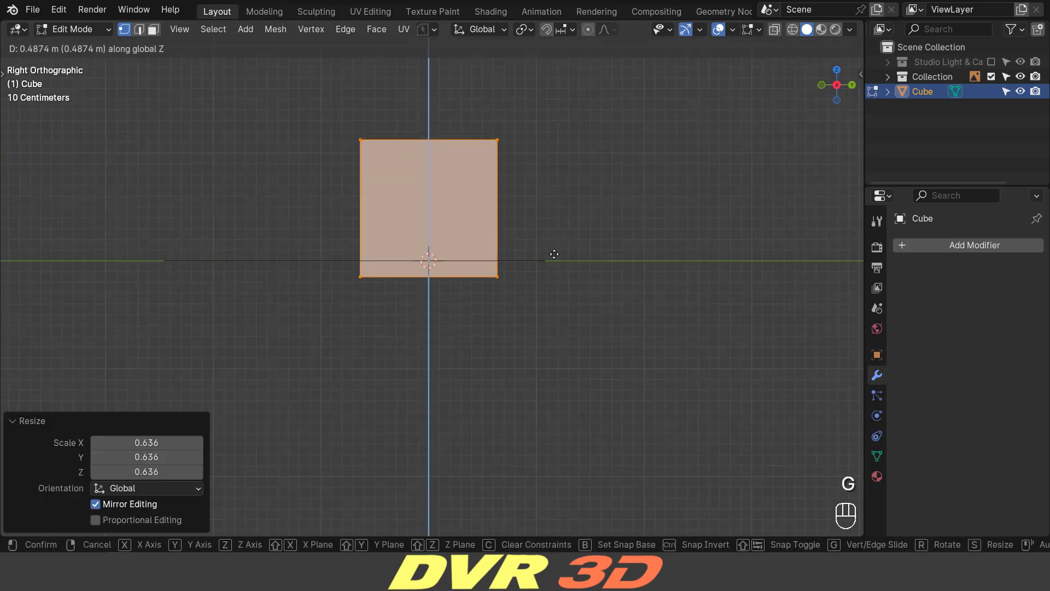
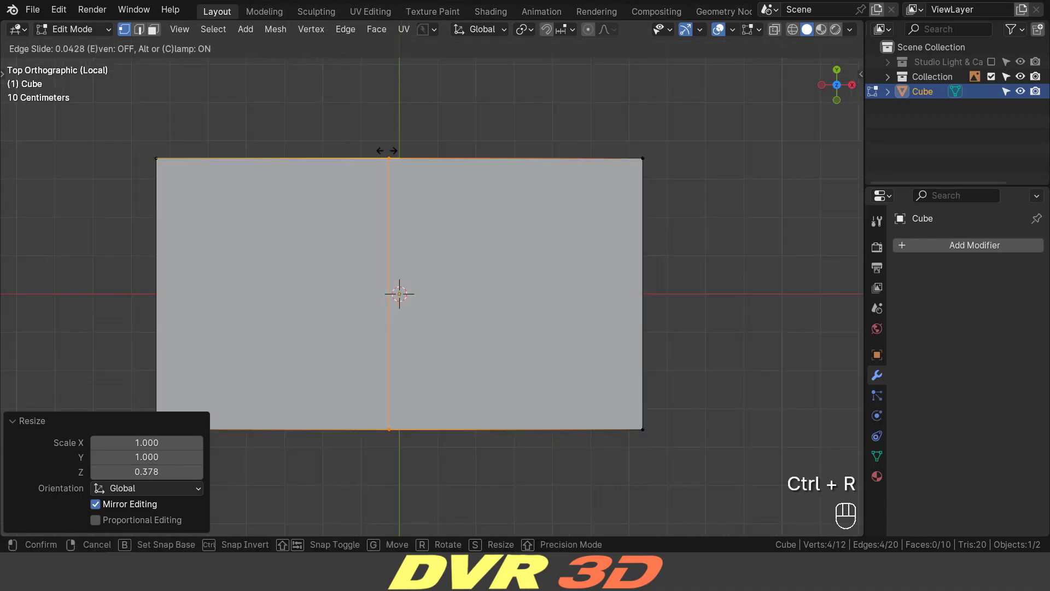
Add a lengthwise loop cut and crosswise cuts, sliding one toward the slab's left end
key(ctrl+r)
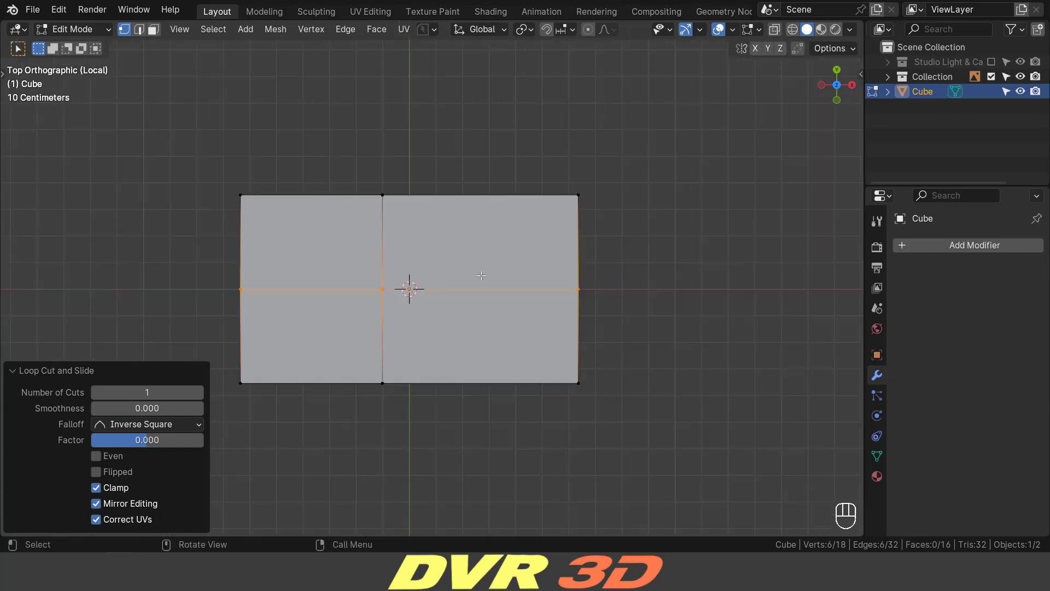
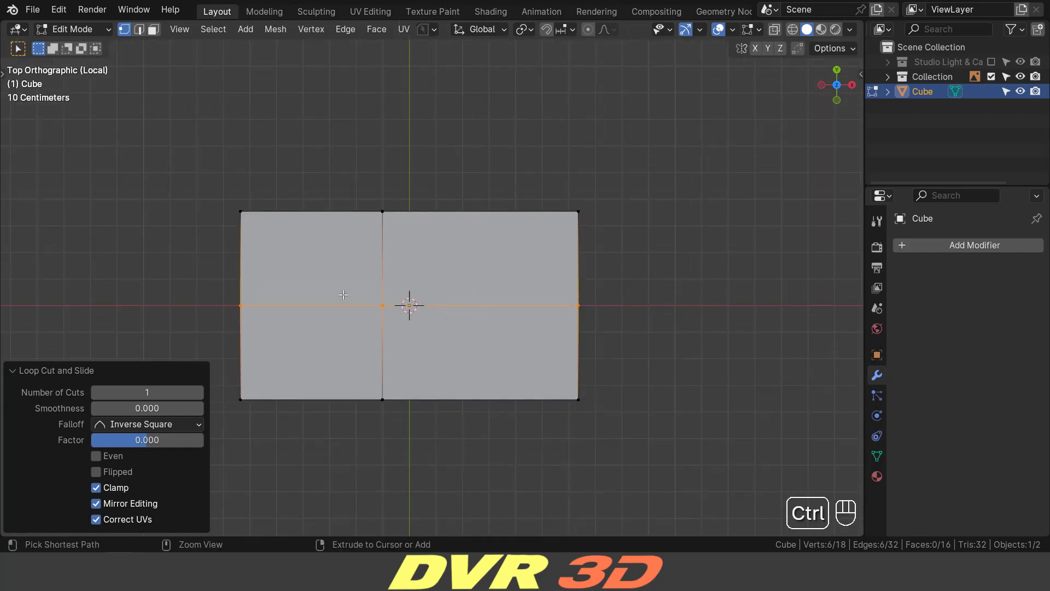
key(ctrl+r)
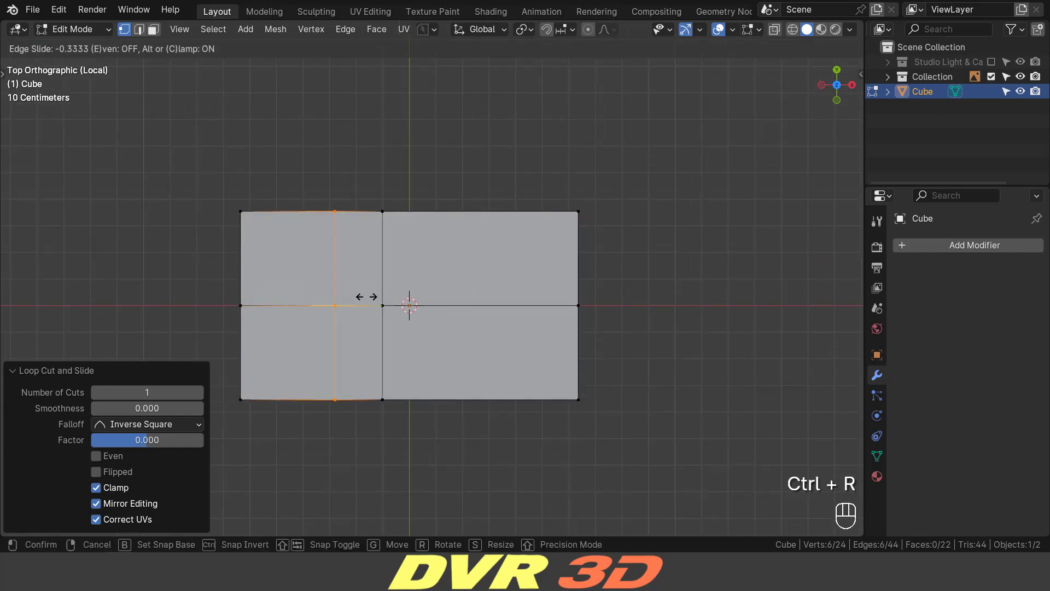
key(3)
drag(430, 276, 374, 244)
click(393, 216)
drag(449, 254, 450, 203)
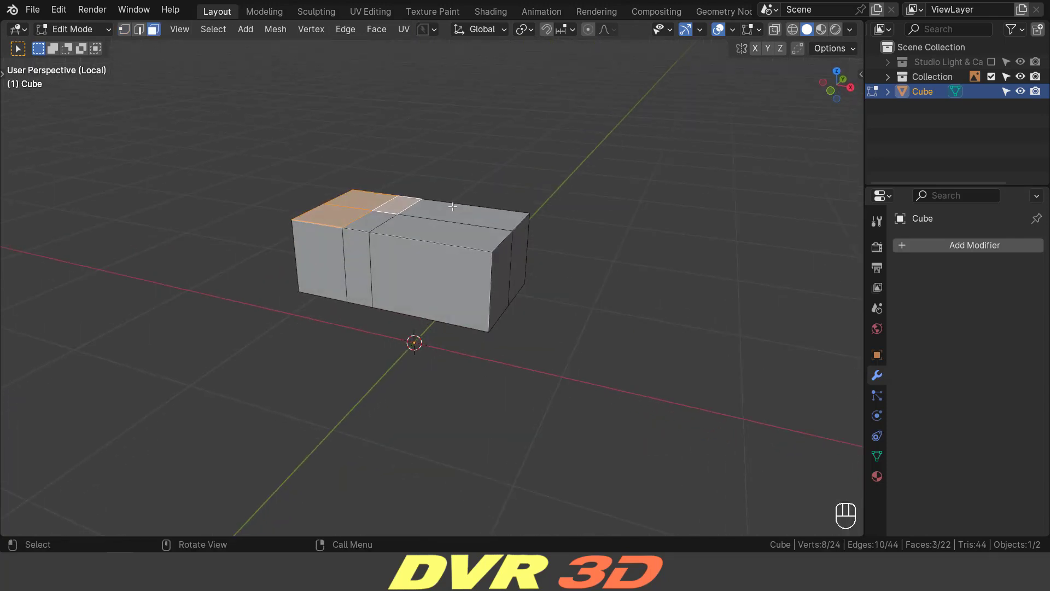
Extrude the end top faces up about 0.38 m into a notched upright, then leave Edit Mode
key(e)
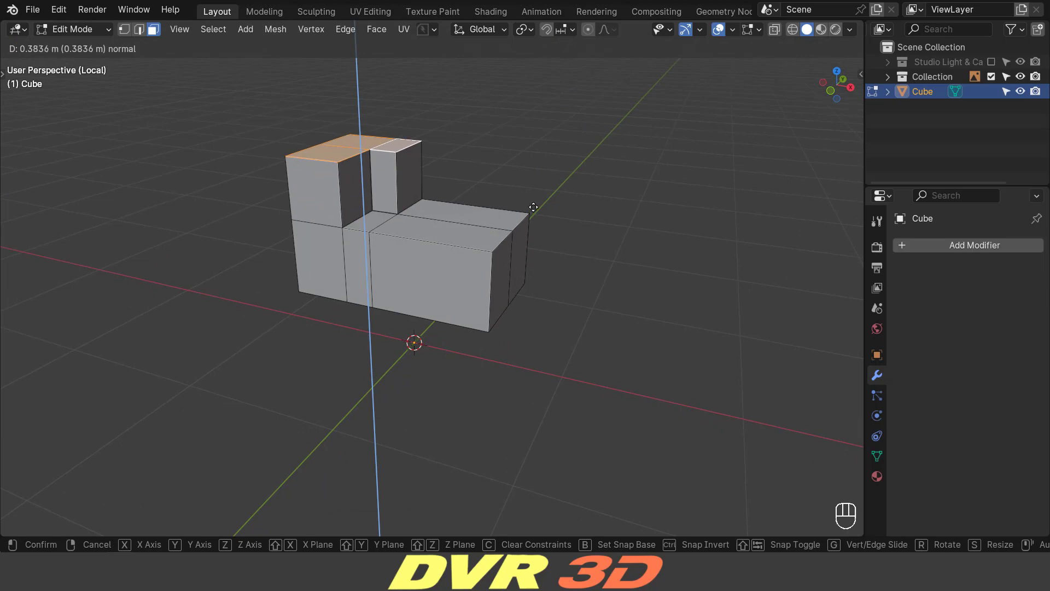
click(521, 262)
drag(535, 321, 537, 347)
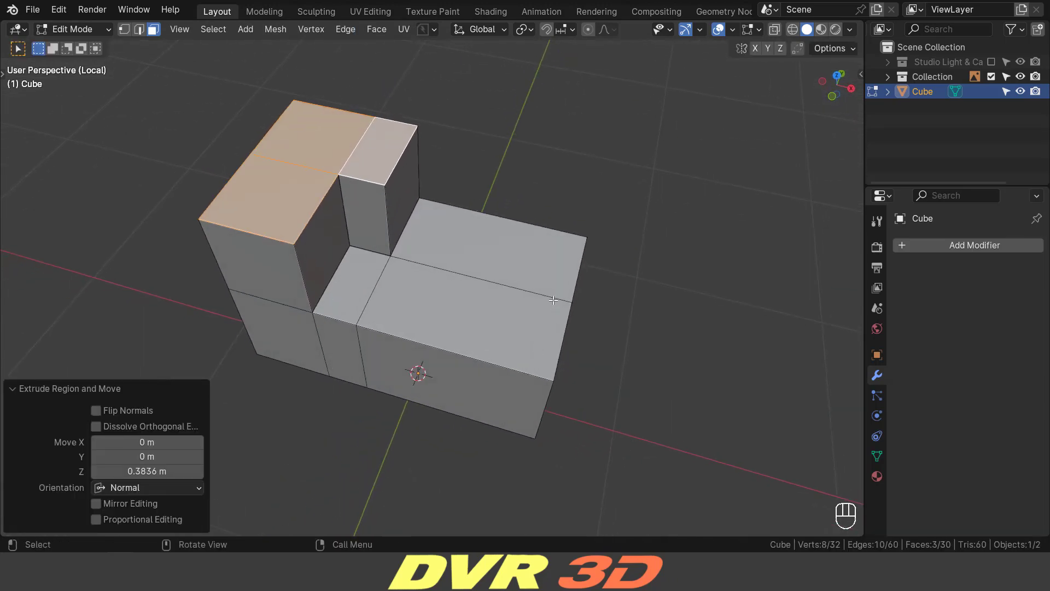
click(514, 215)
key(Tab)
middle_click(506, 235)
Add a cylinder, shift it along X into the base and scale it to the hole size
key(shift+a)
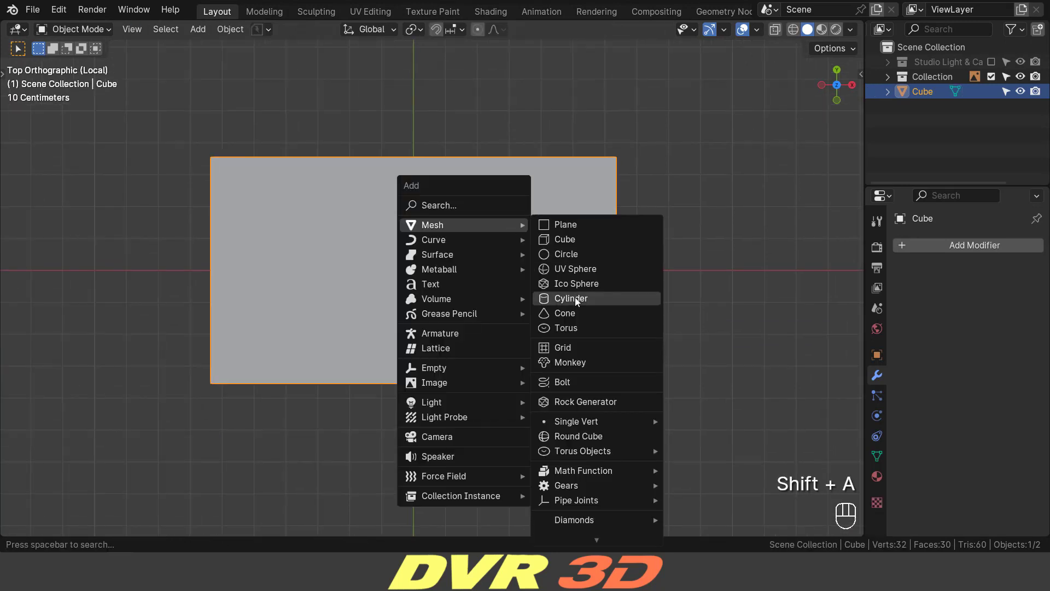
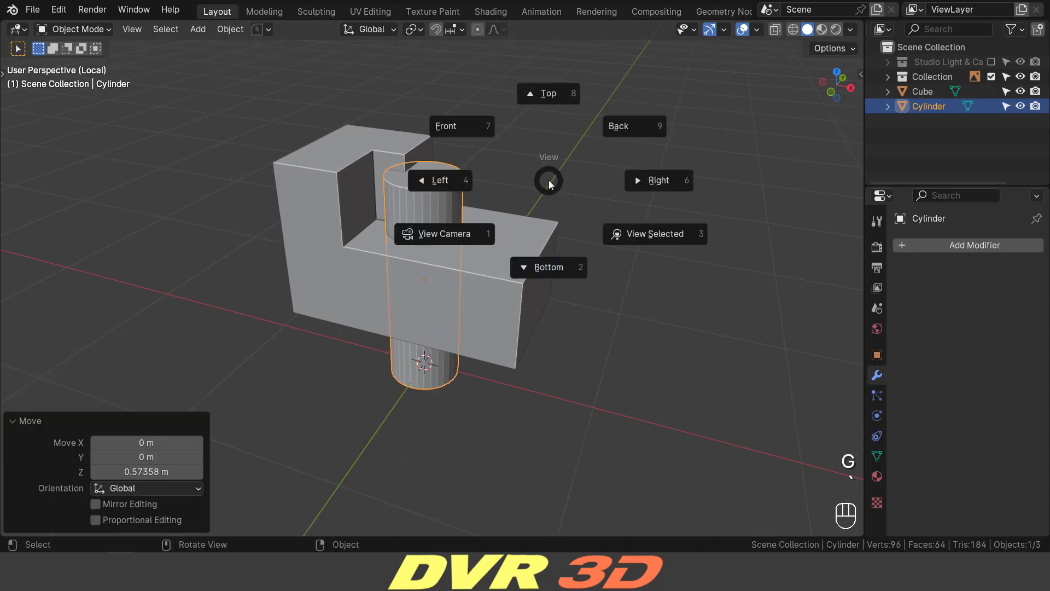
drag(515, 273, 491, 274)
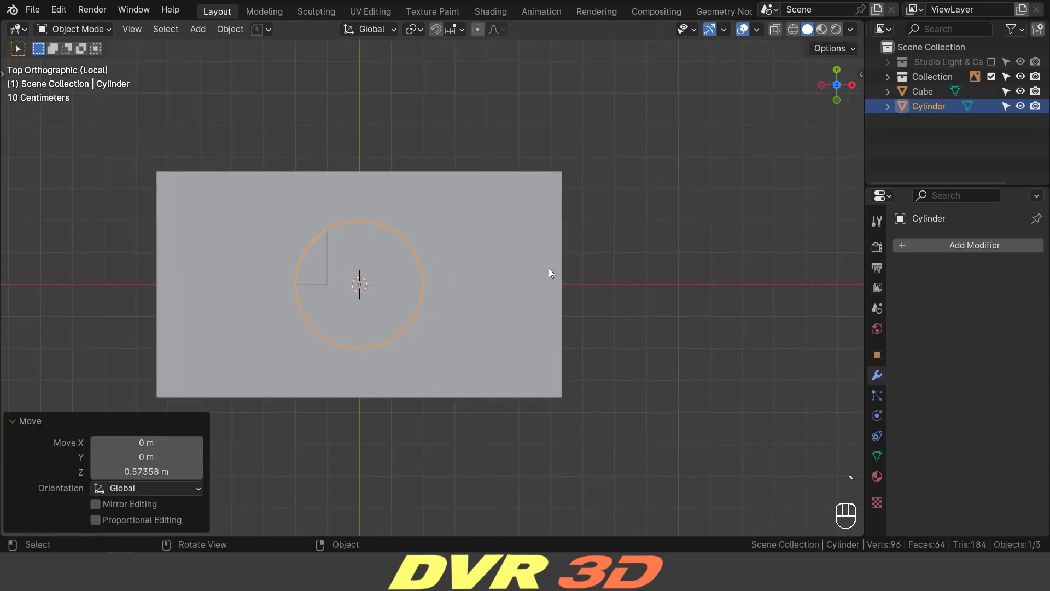
key(g)
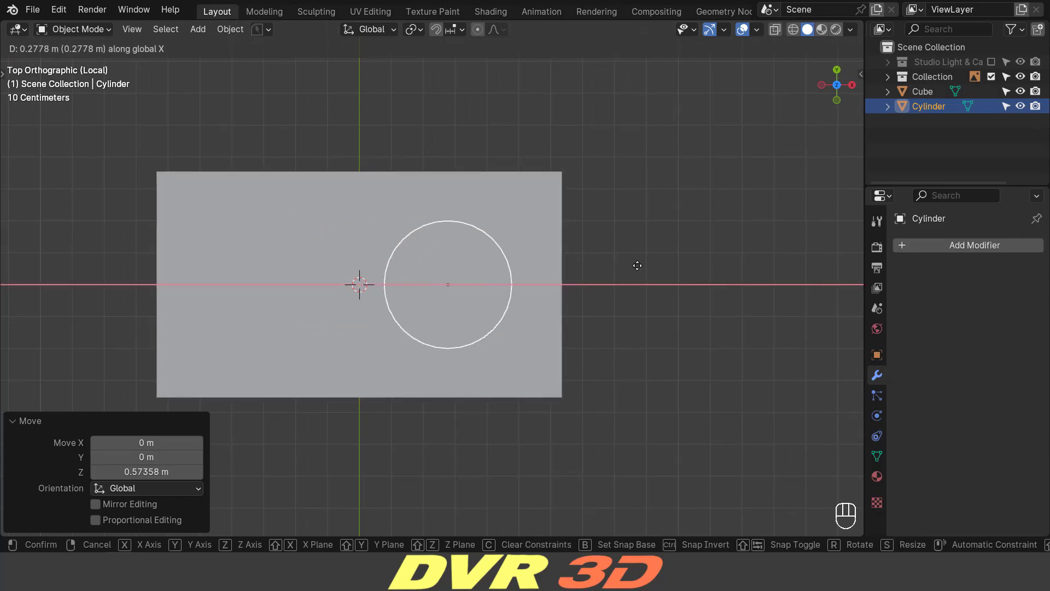
key(Tab)
key(s)
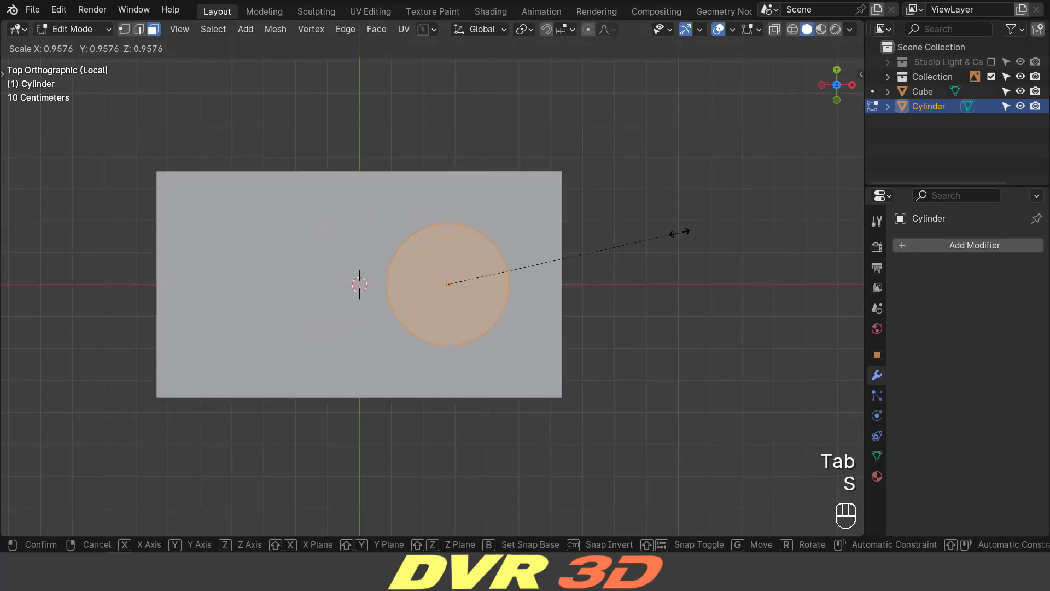
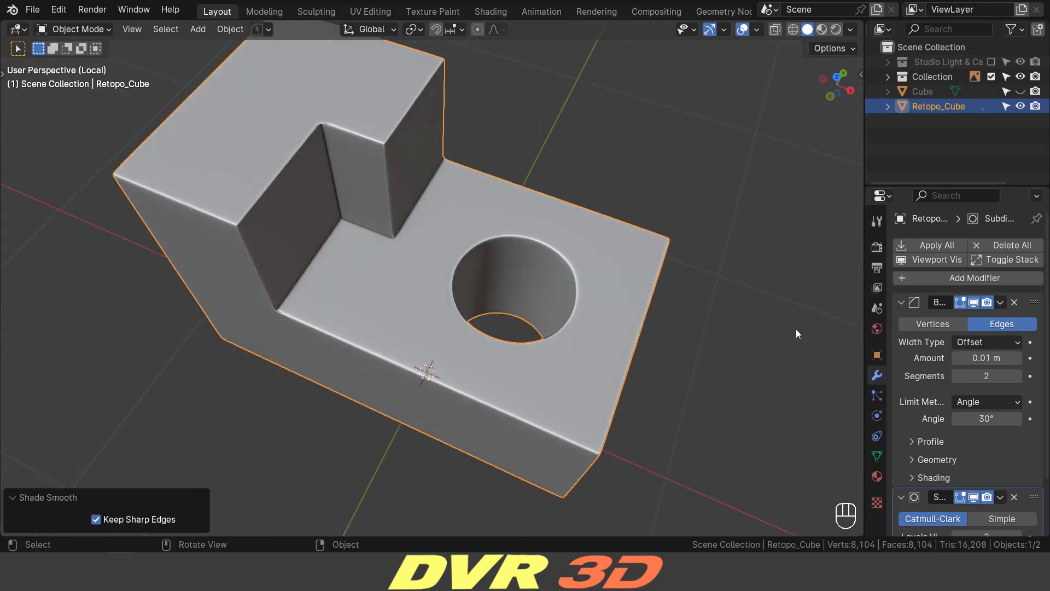
drag(912, 461, 978, 536)
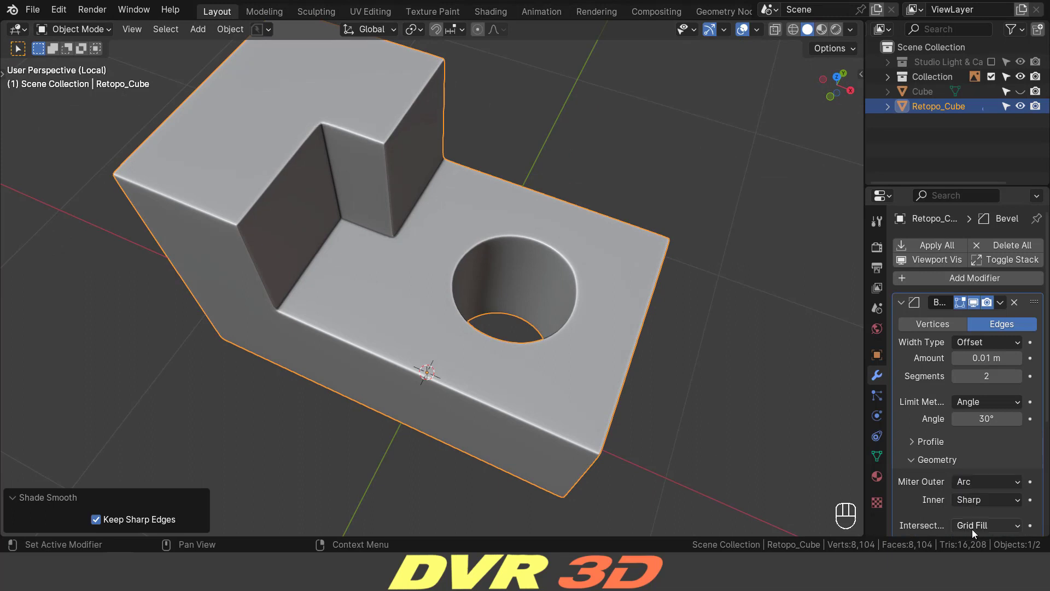
click(519, 279)
drag(532, 274, 527, 247)
key(z)
drag(717, 352, 661, 354)
drag(671, 360, 677, 369)
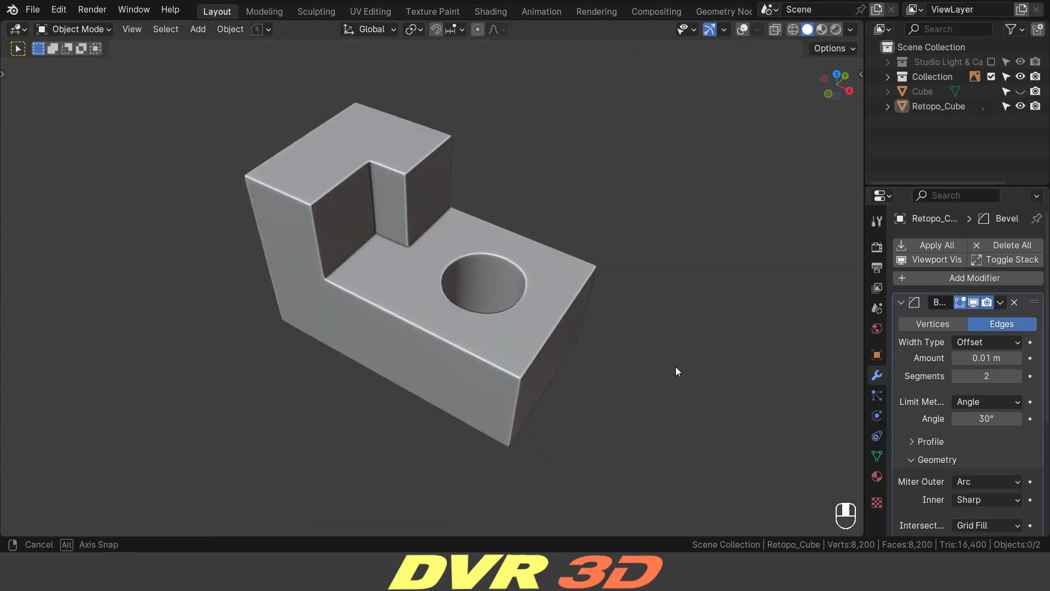